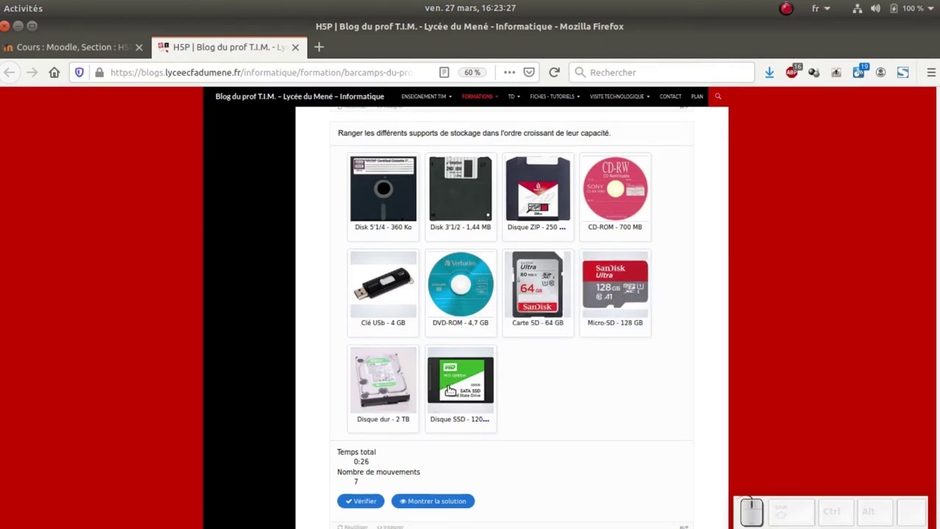
Place the Disque SSD card before the Micro-SD card in the blog demo.
left_click(447, 390)
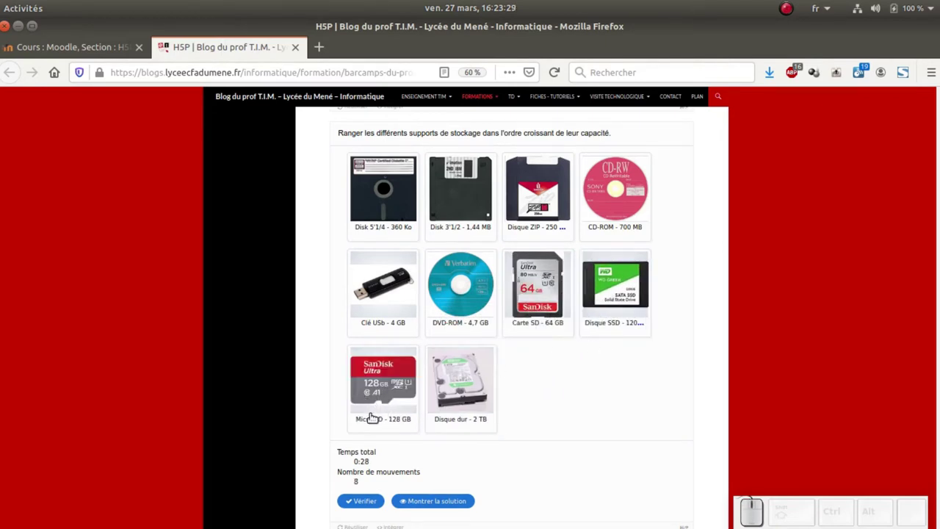
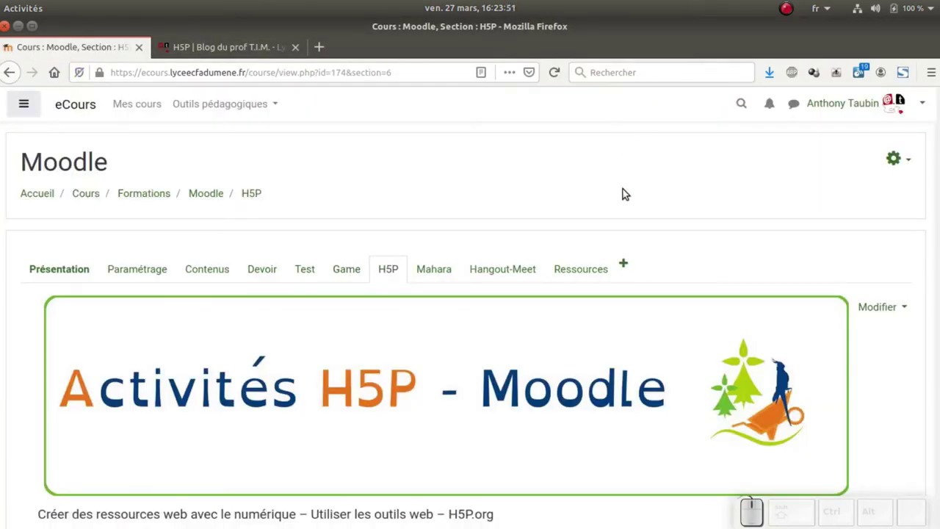
Check the H5P section's Modifier menu and the course gear menu without changing anything.
left_click(903, 312)
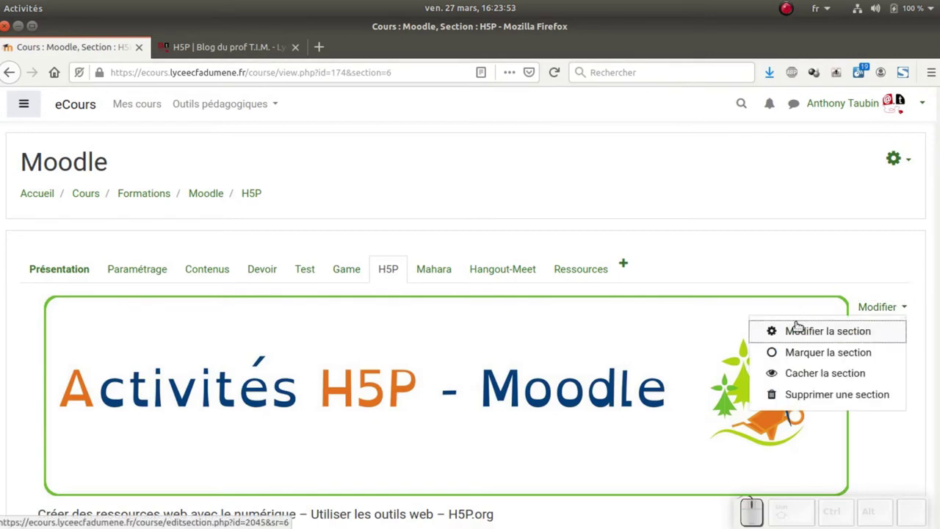
left_click(841, 279)
left_click(898, 167)
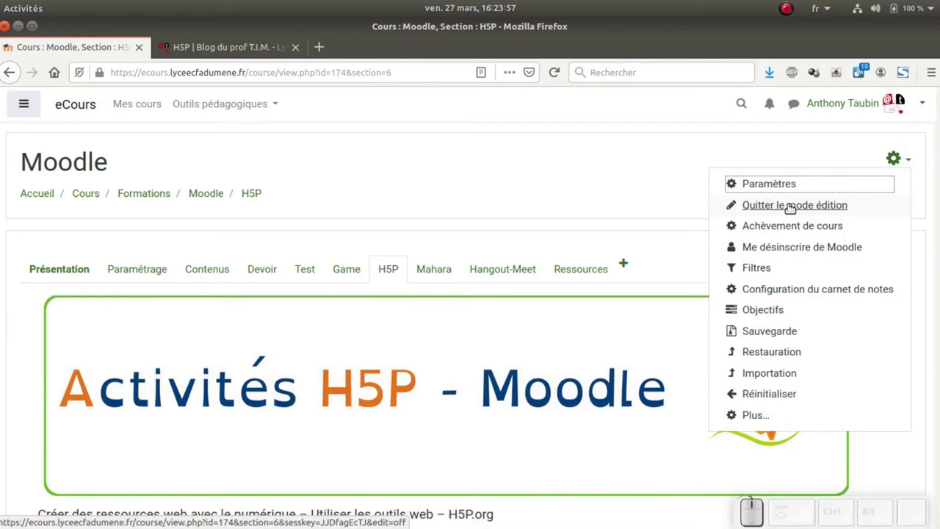
left_click(647, 227)
Start adding an activity or resource to the H5P section.
scroll("down", 3)
left_click(808, 317)
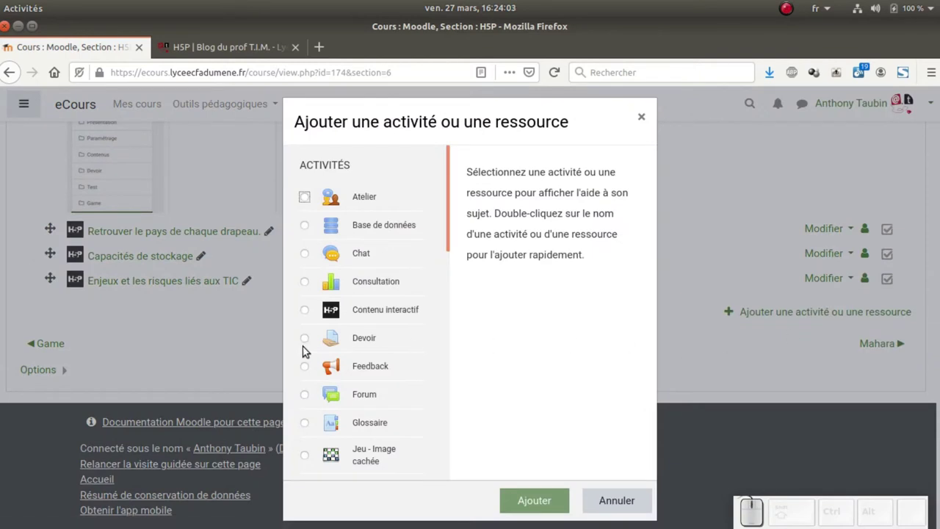
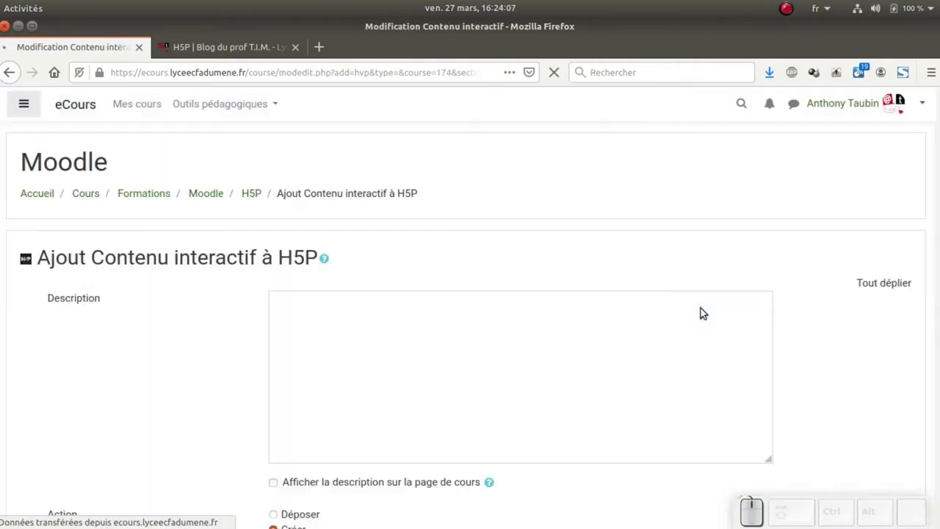
Choose Image Sequencing as the H5P content type.
scroll("down", 3)
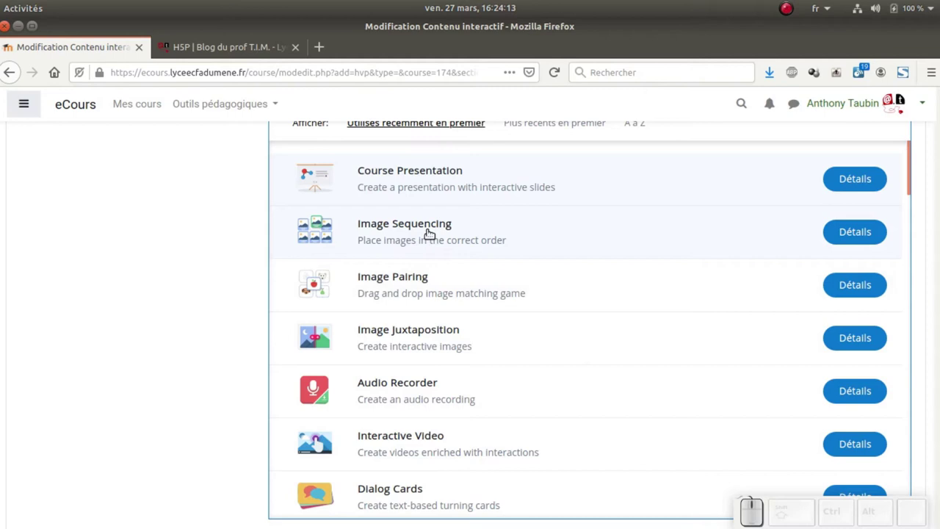
left_click(424, 234)
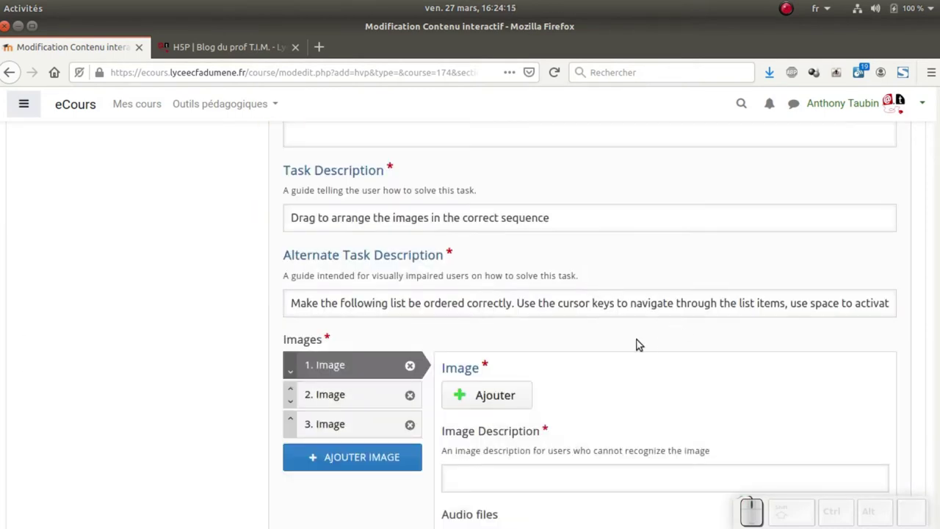
scroll("up", 3)
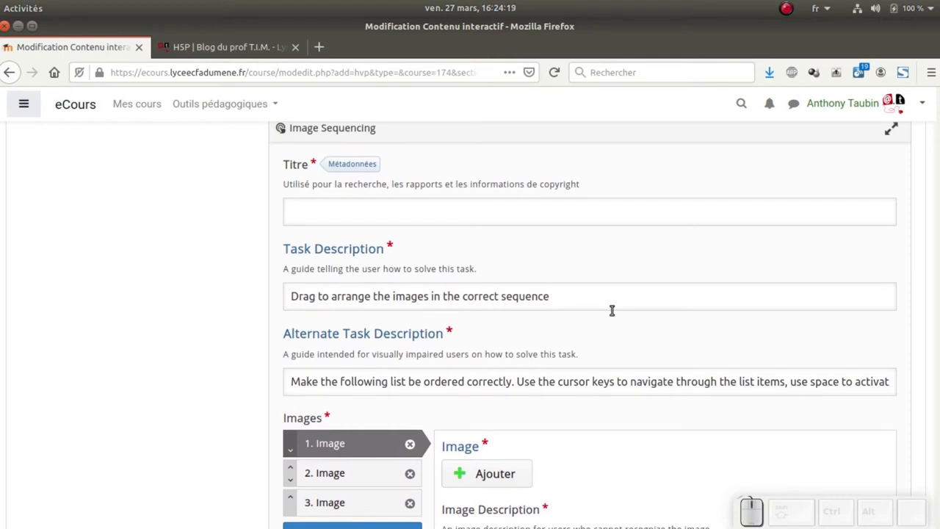
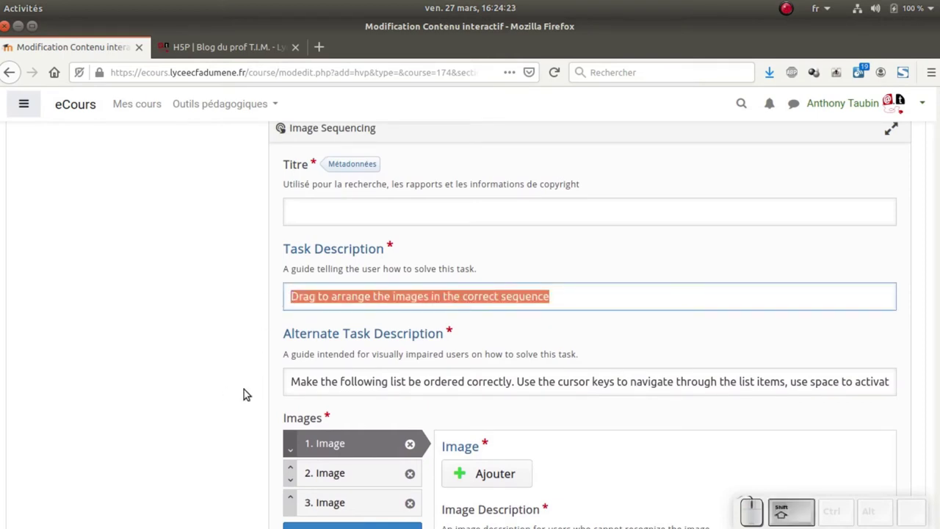
Write a French task description about ordering storage media by capacity.
key("shift+space")
key("shift+space")
key("shift+BackSpace")
key("space")
key("space")
key("space")
key("e")
key("BackSpace")
key("space")
key("space")
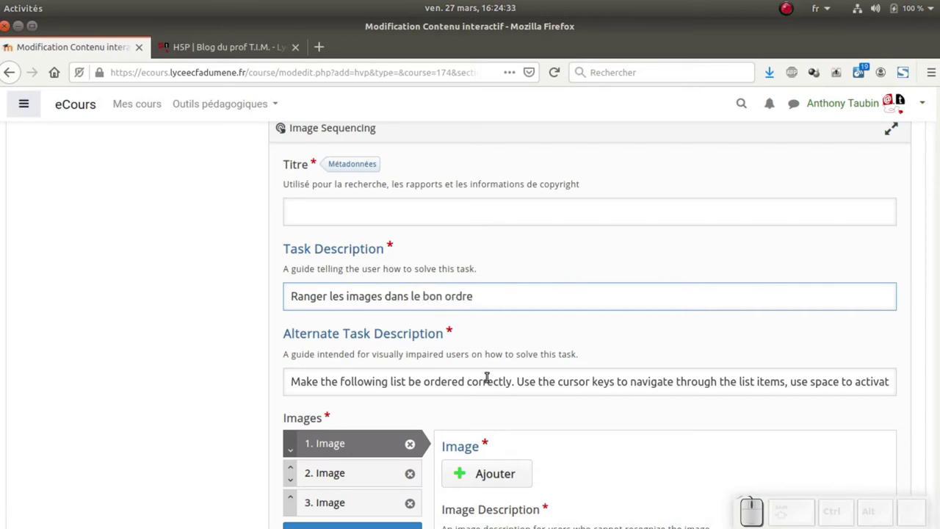
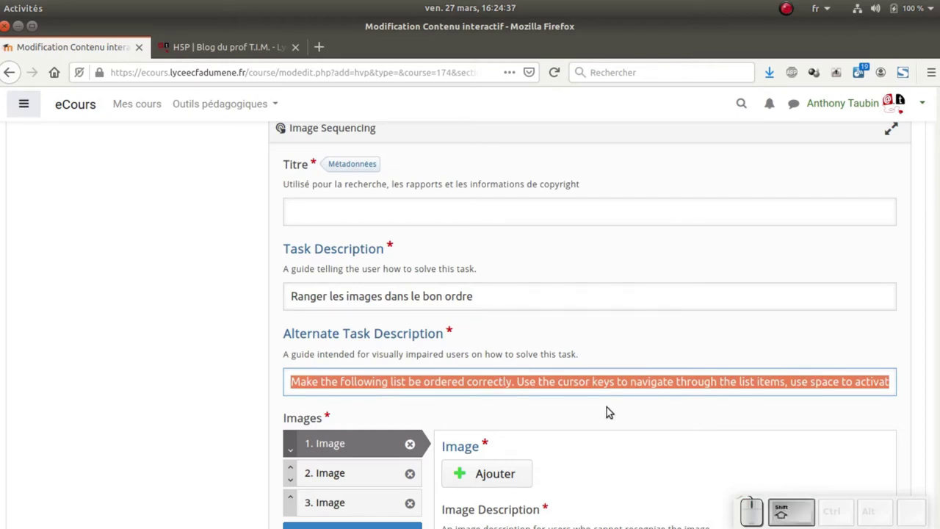
Write the French alternate task description in place of the English default.
key("shift+space")
key("space")
key("space")
scroll("down", 3)
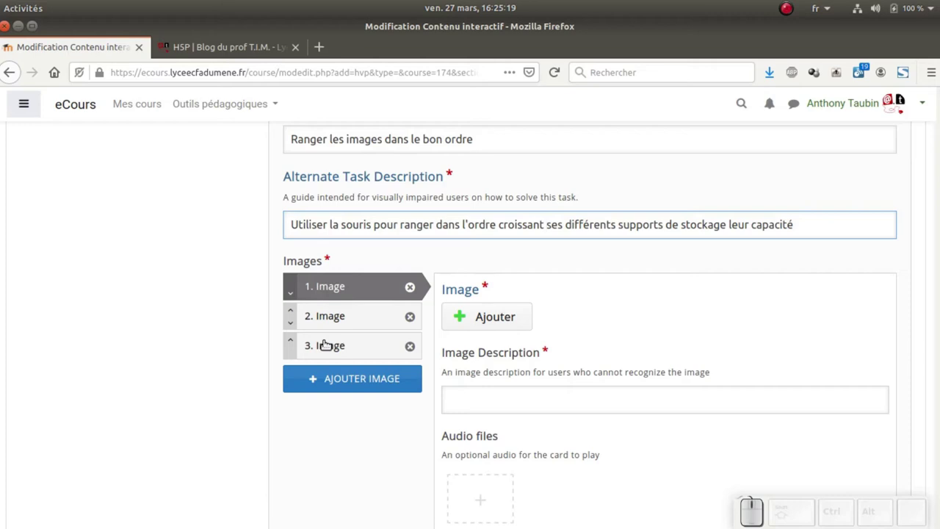
Upload the first image, browsing to the HSP > Ordre folder of storage-media pictures.
left_click(471, 316)
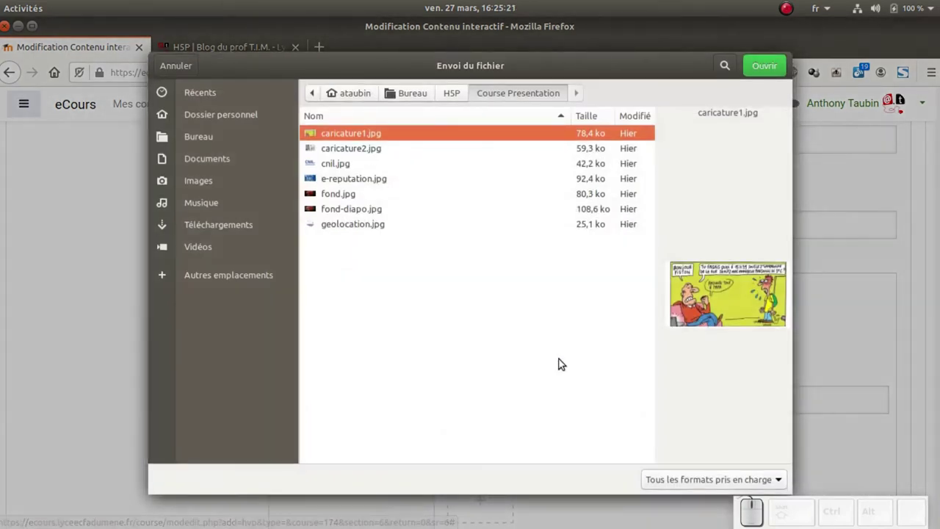
left_click(471, 94)
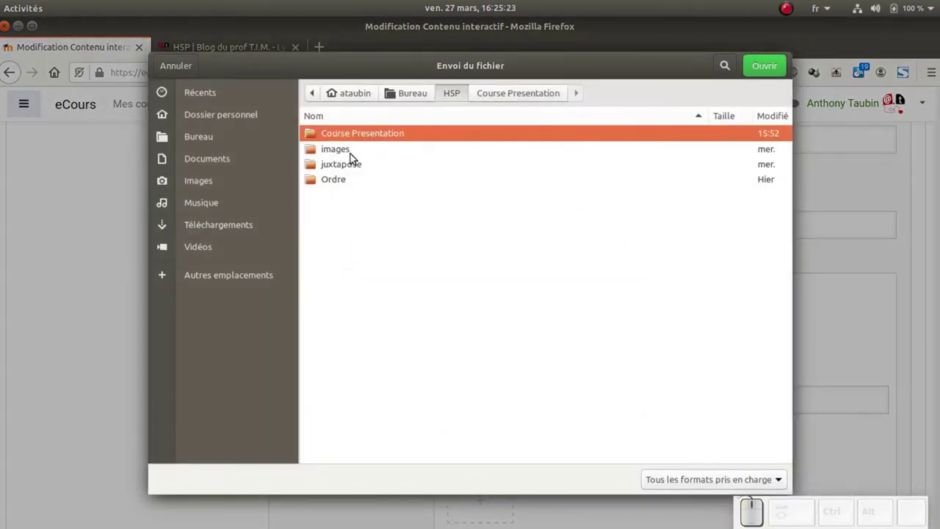
left_click(355, 182)
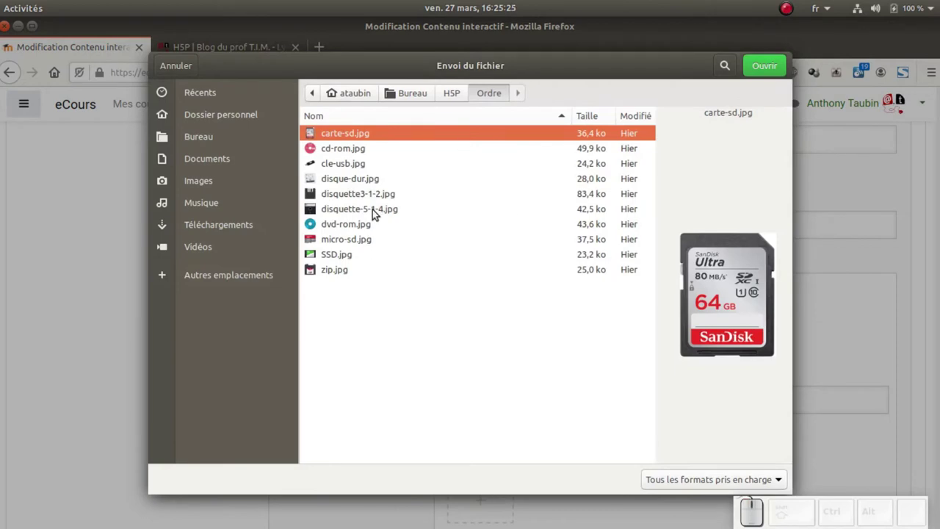
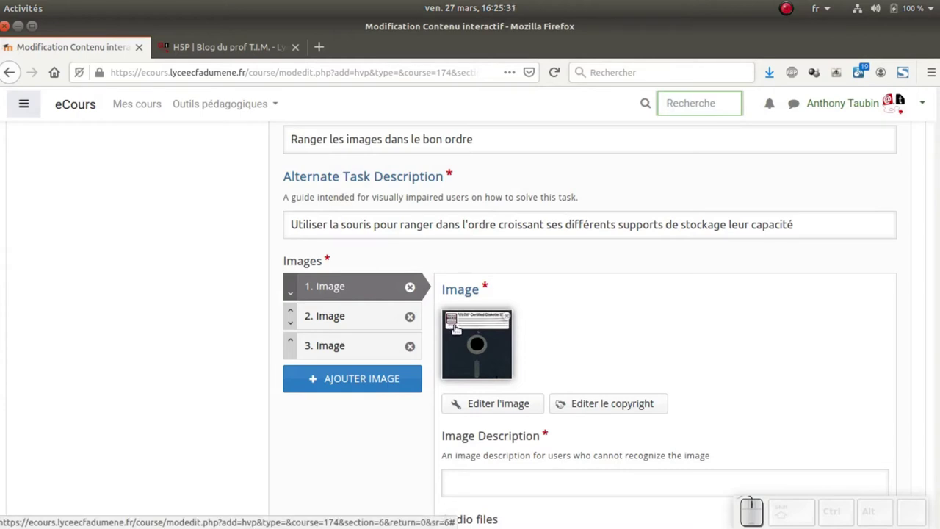
Describe the first image as the 5'1/4 floppy disk with its 360 capacity.
scroll("down", 3)
scroll("down", 3)
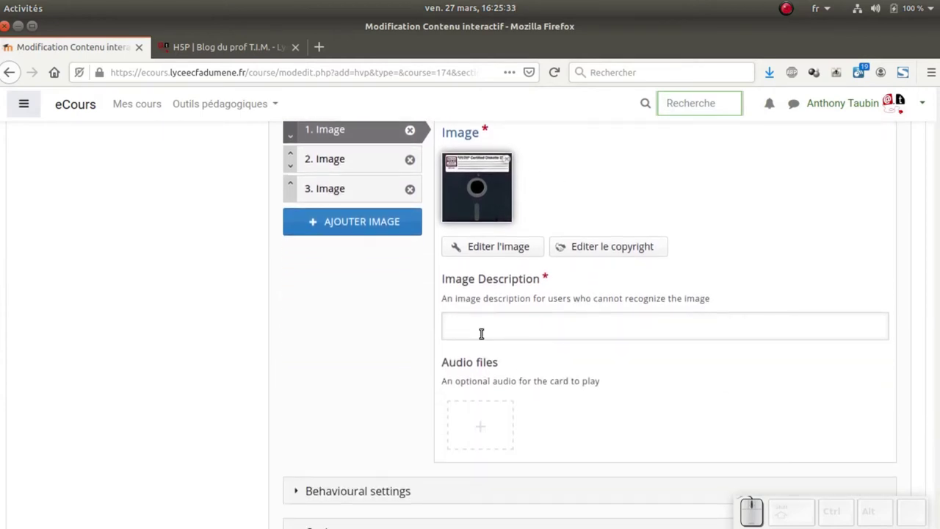
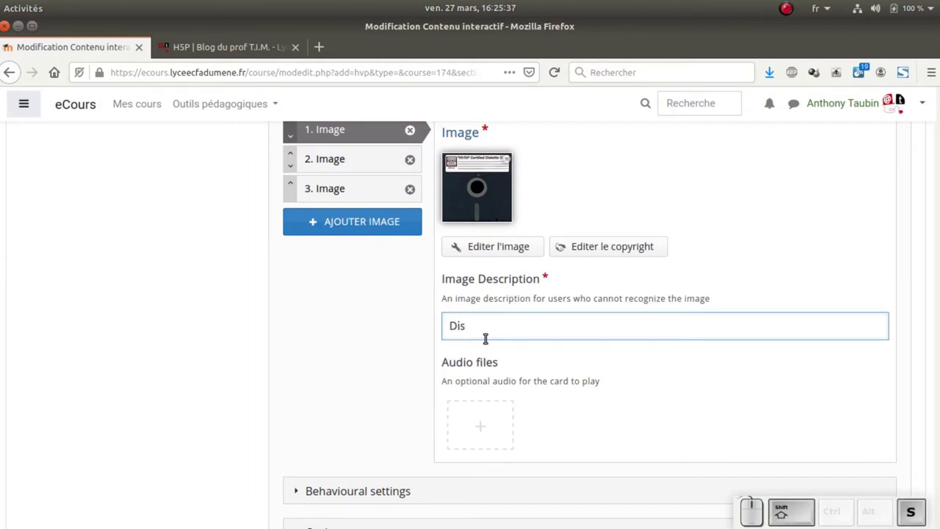
key("space")
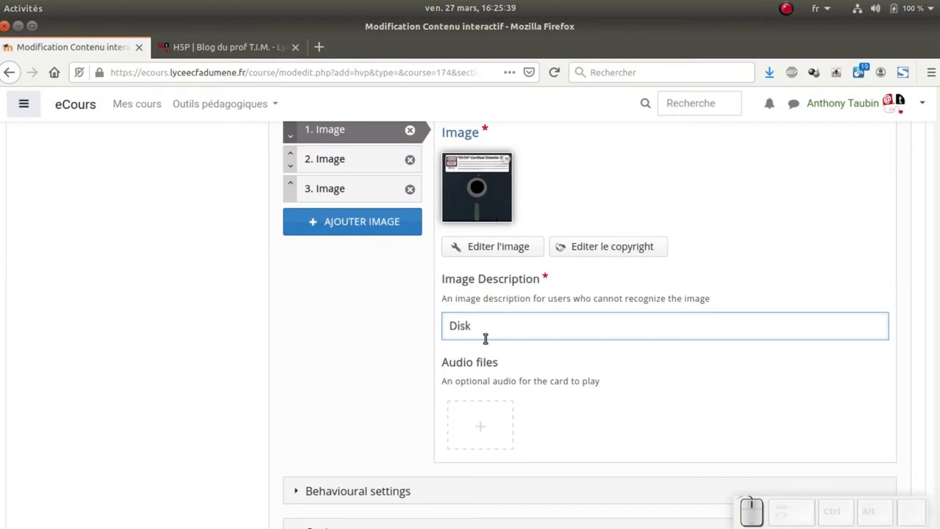
key("KP_5")
key("'")
key("KP_1")
key("KP_Divide")
key("KP_4")
key("space")
key("KP_Subtract")
key("space")
key("KP_3")
key("KP_6")
key("KP_0")
key("space")
key("shift+o")
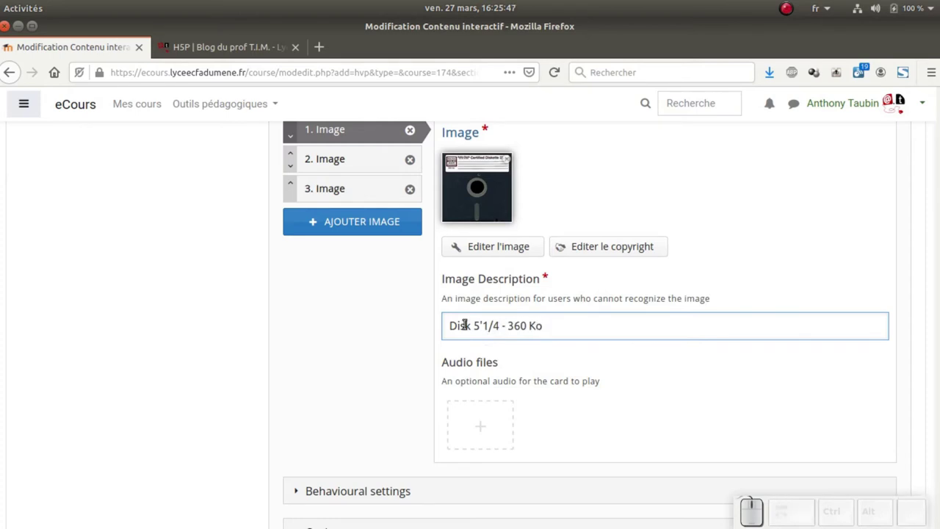
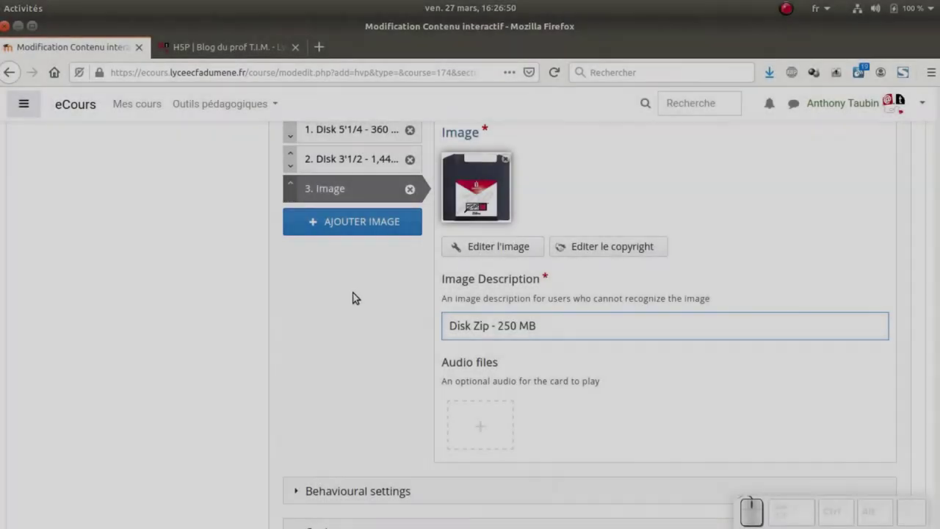
scroll("up", 3)
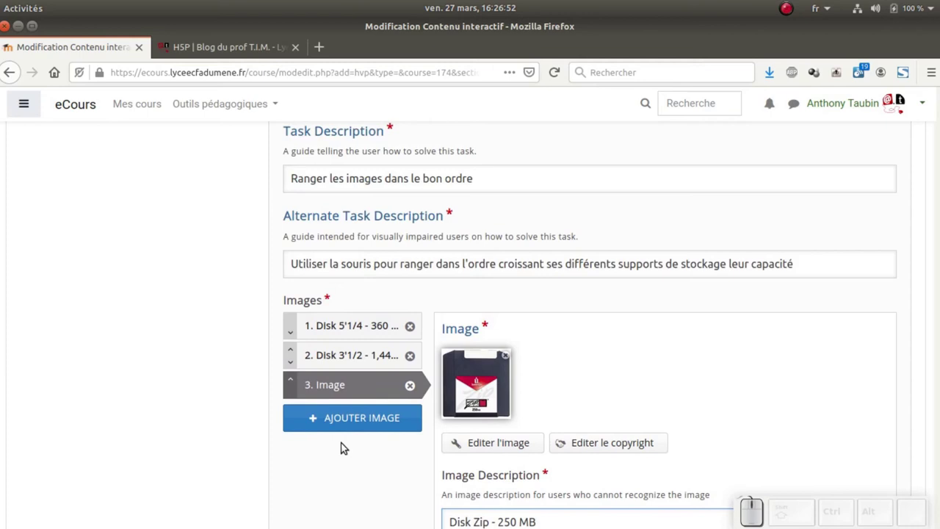
Expand the behavioural settings, leaving all options enabled.
scroll("down", 3)
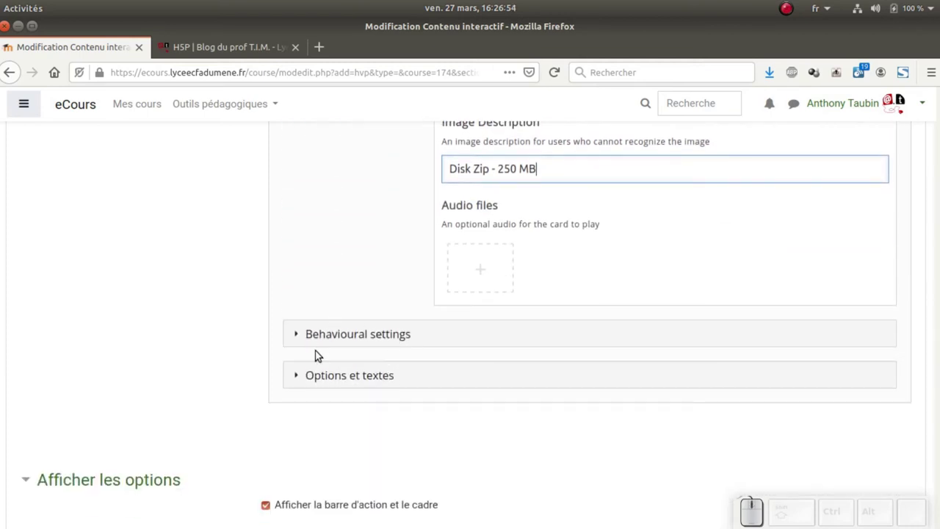
left_click(296, 343)
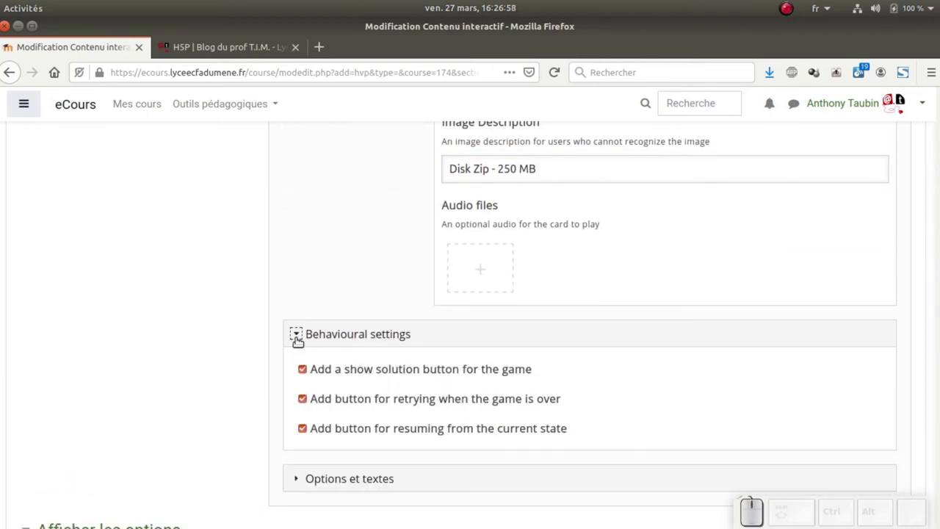
scroll("down", 3)
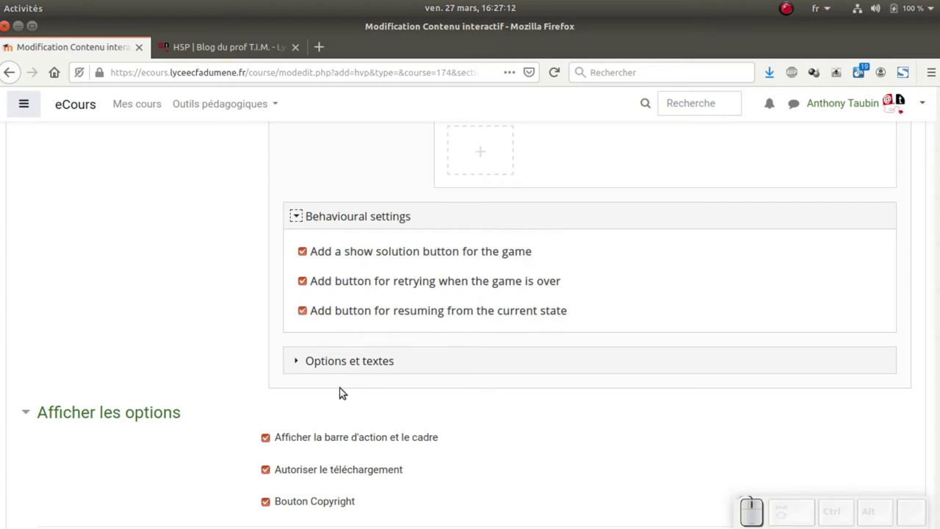
left_click(298, 362)
Expand the Options et textes panel to edit the interface texts.
scroll("down", 3)
left_click(849, 243)
left_click(756, 259)
left_click(318, 283)
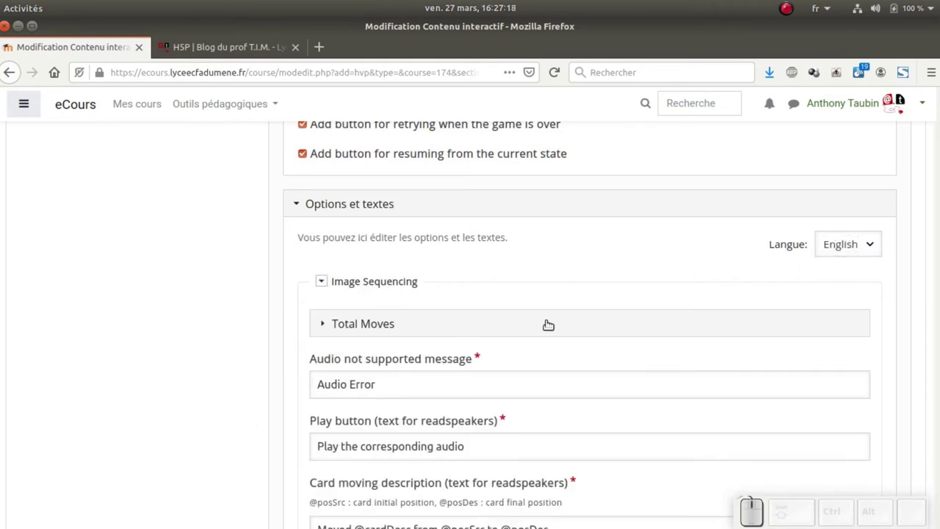
Set the total moves and time spent labels to 'Nombre de mouvements' and 'Temps passé'.
scroll("down", 3)
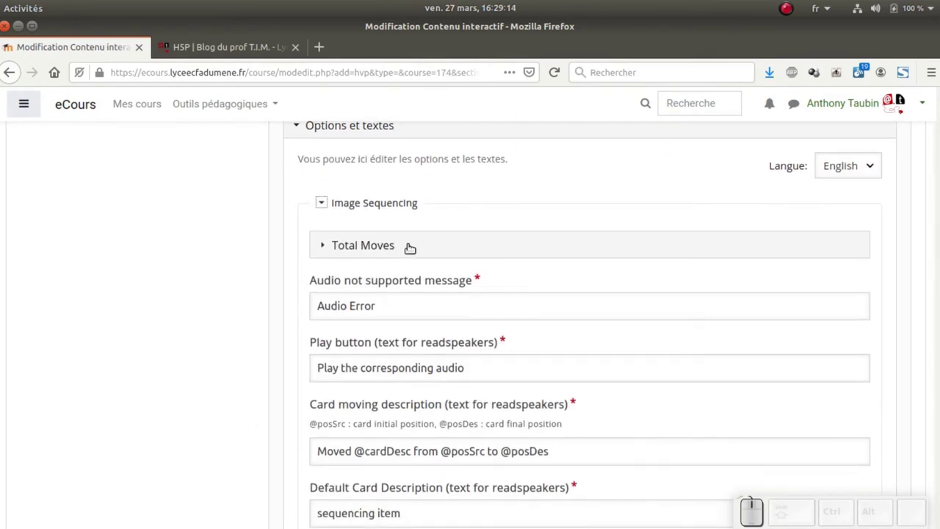
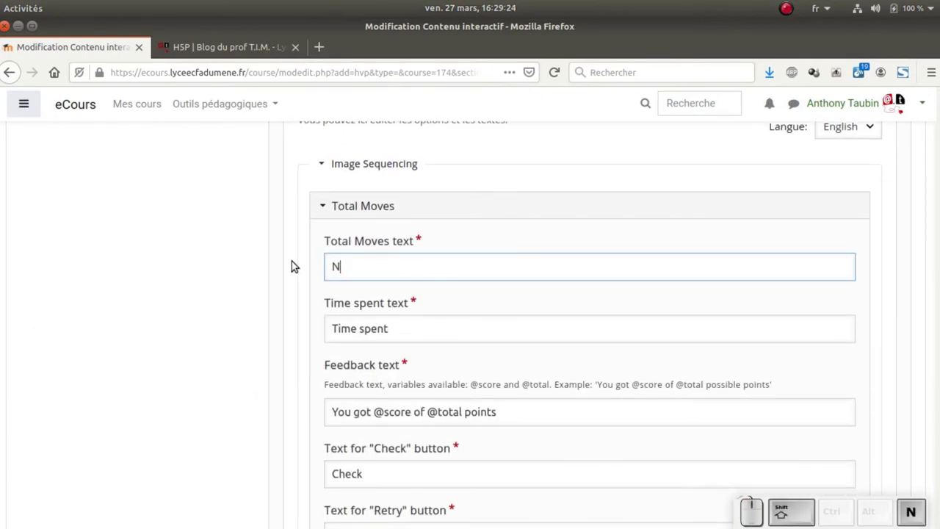
key("BackSpace")
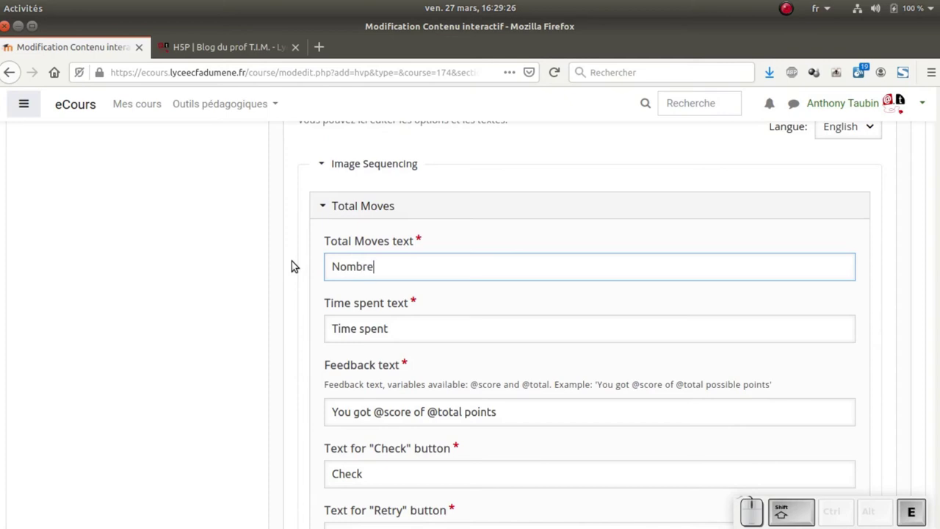
key("space")
key("space")
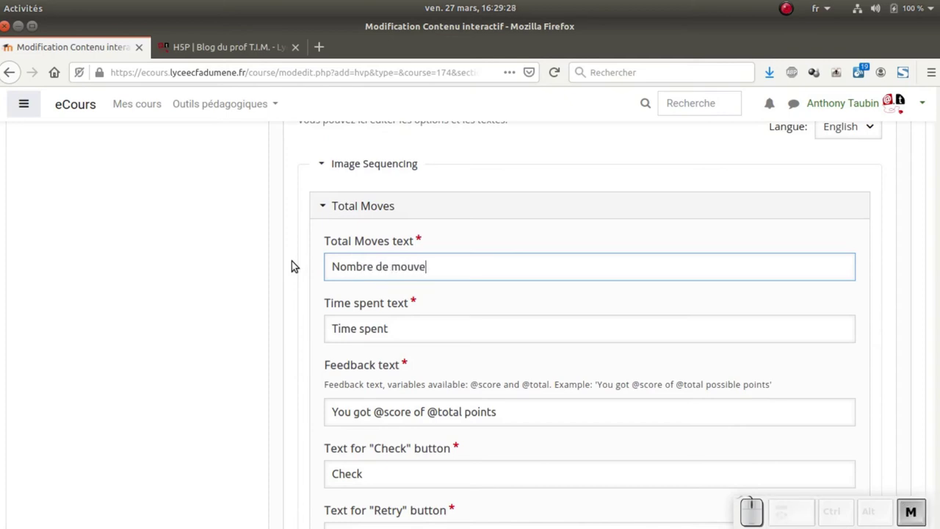
key("BackSpace")
key("BackSpace")
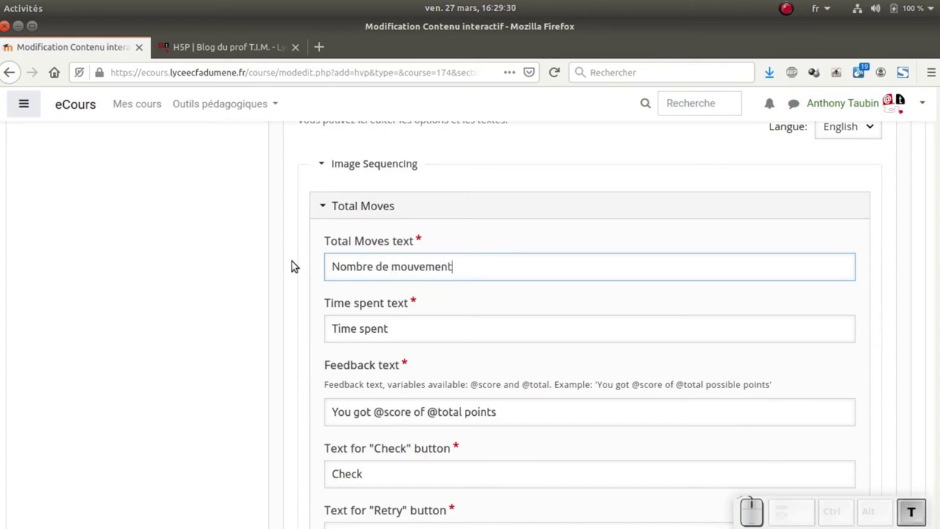
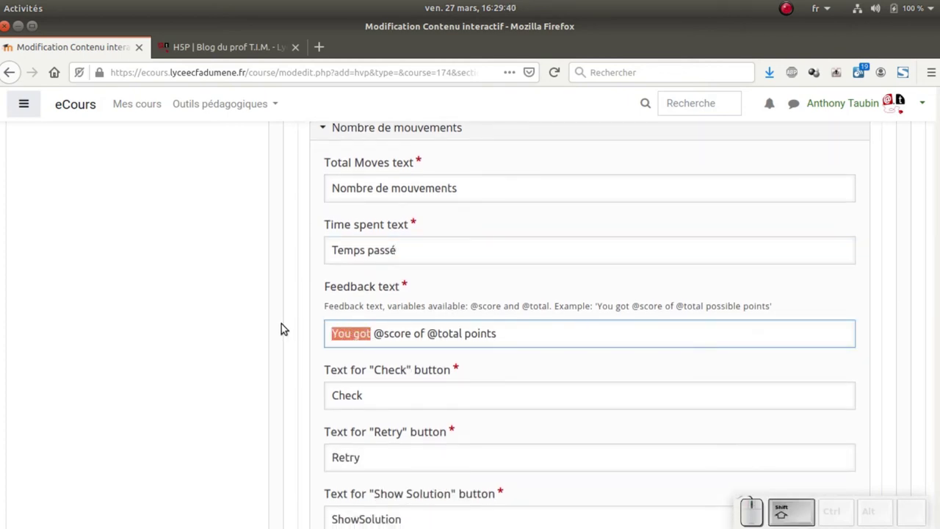
key("s")
key("space")
key("a")
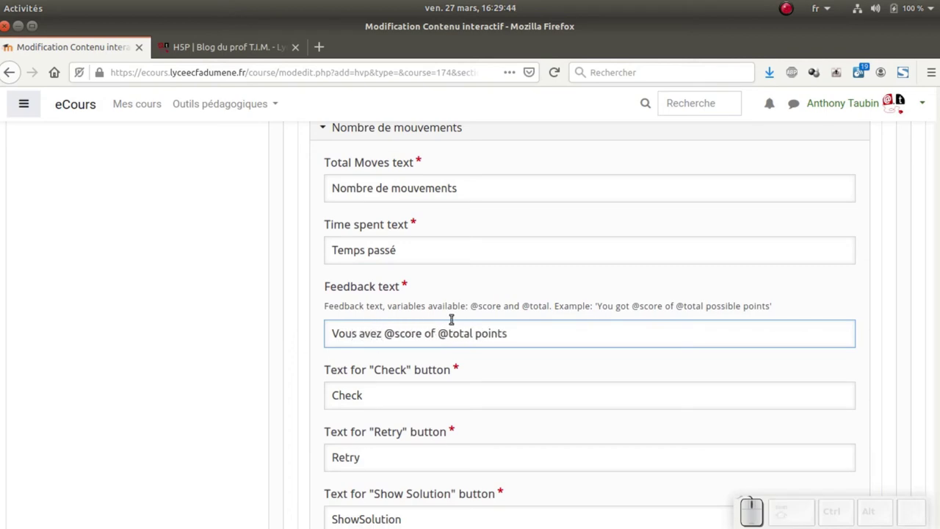
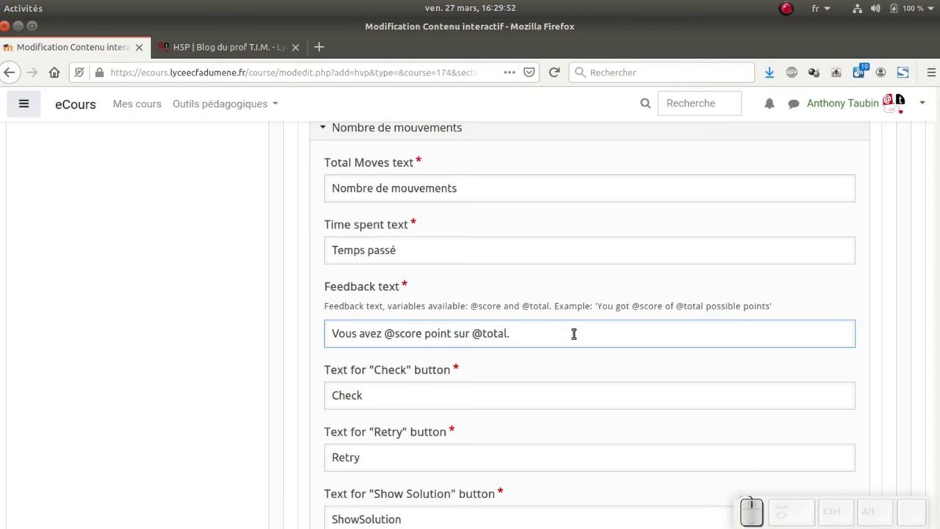
scroll("down", 3)
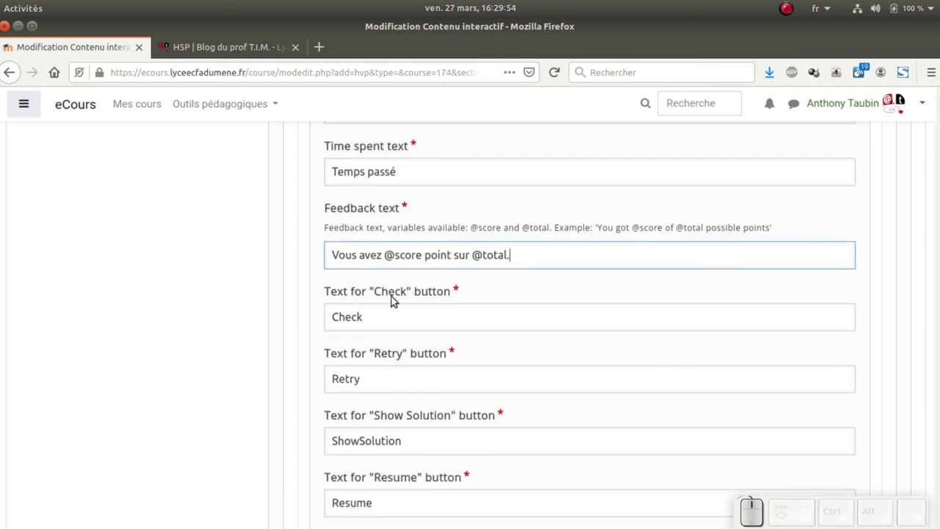
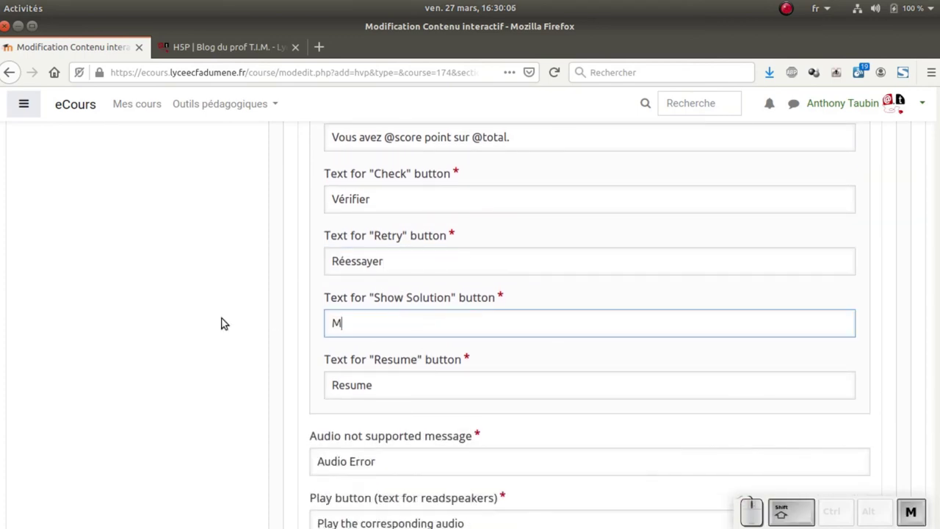
Set the buttons to 'Vérifier', 'Réessayer', 'Montrer la solution', save, solve 3/3, reopen settings.
key("shift+space")
key("shift+space")
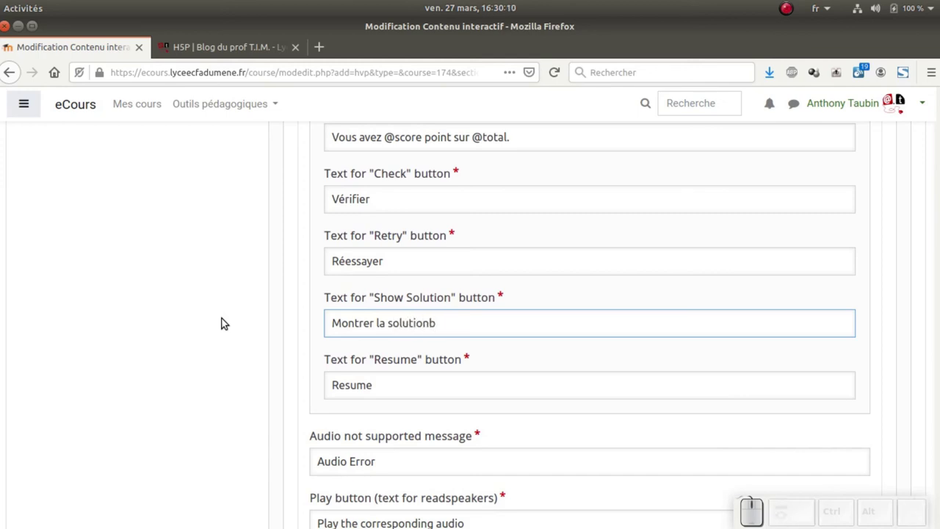
key("BackSpace")
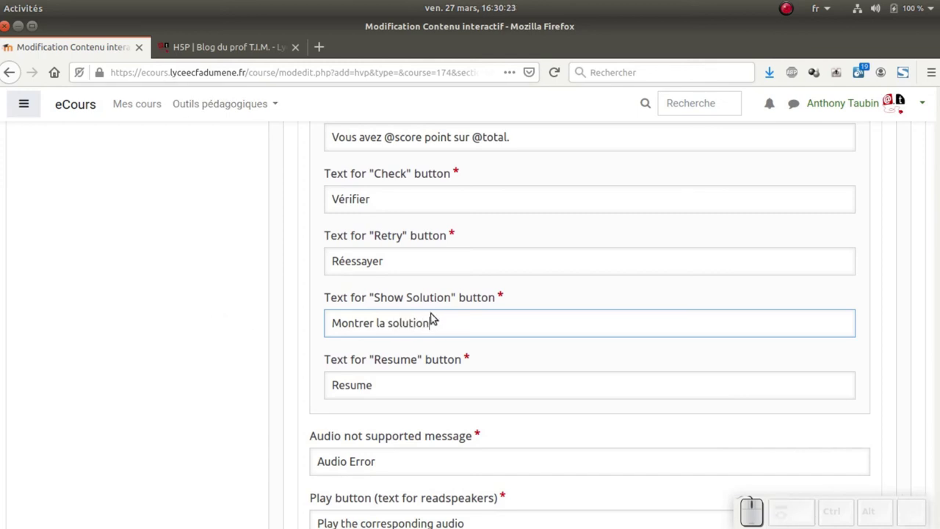
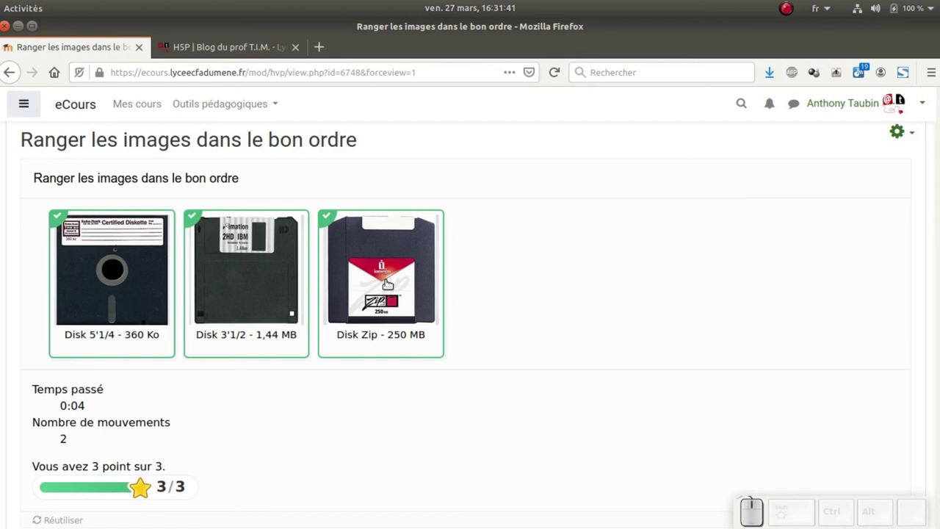
left_click(903, 139)
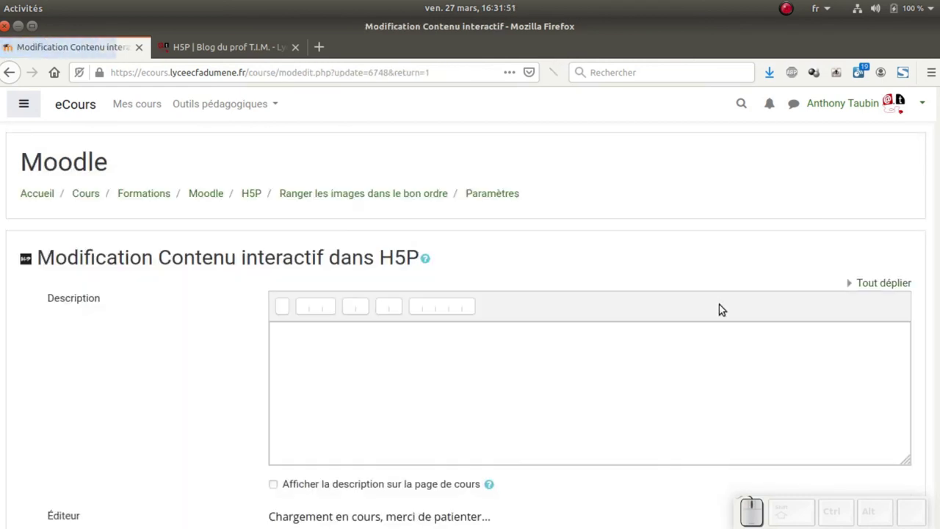
scroll("down", 3)
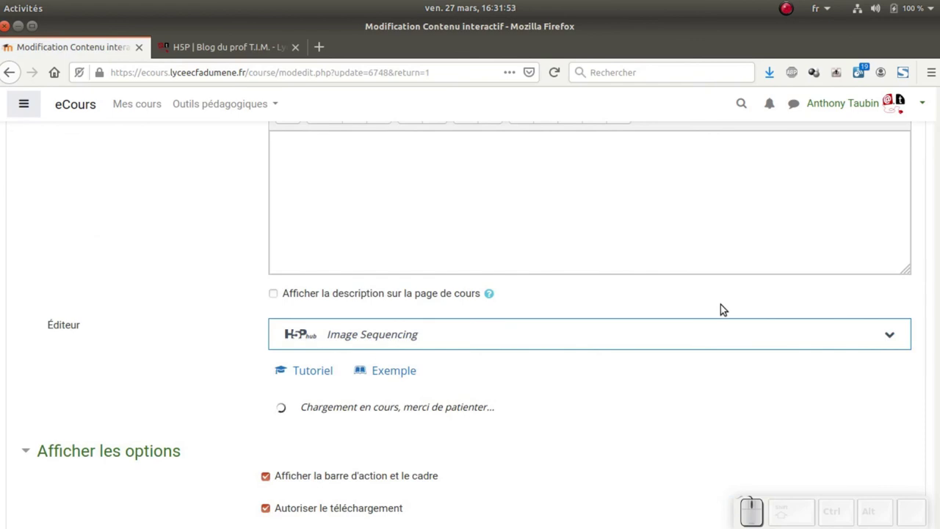
scroll("down", 3)
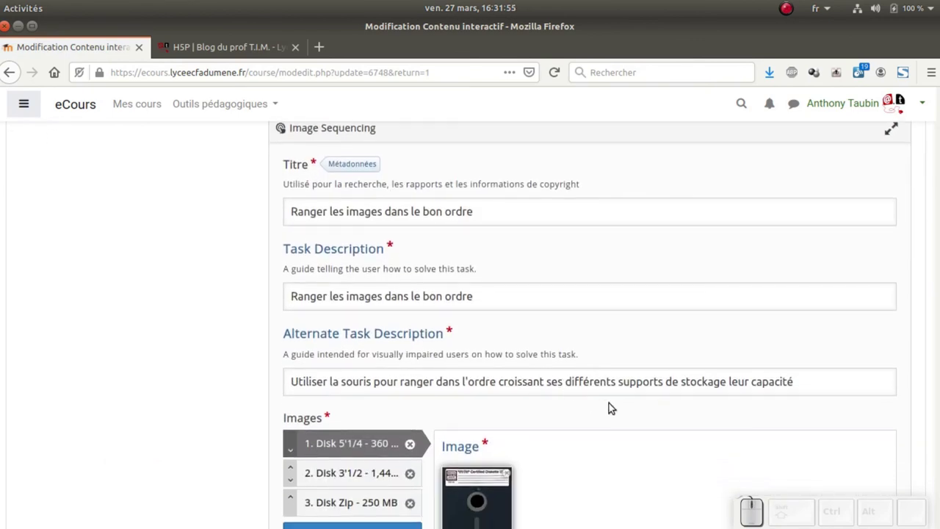